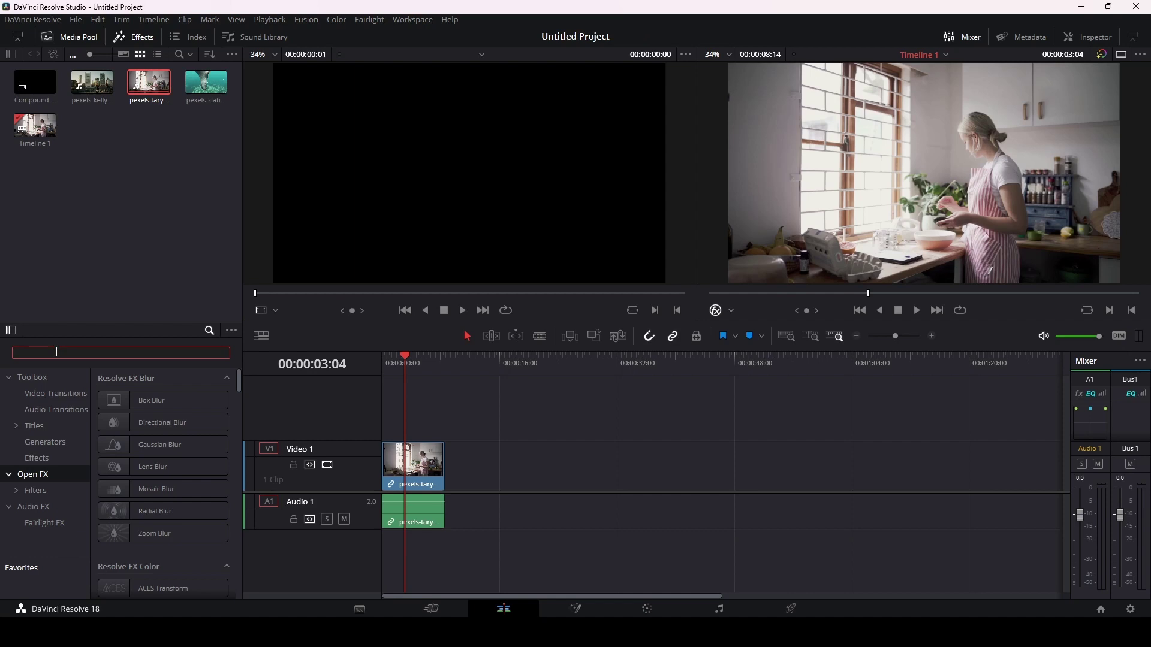
Filter the Effects Library by 'lig' and drop Light Rays onto the kitchen clip
{"action": "type", "text": "lig"}
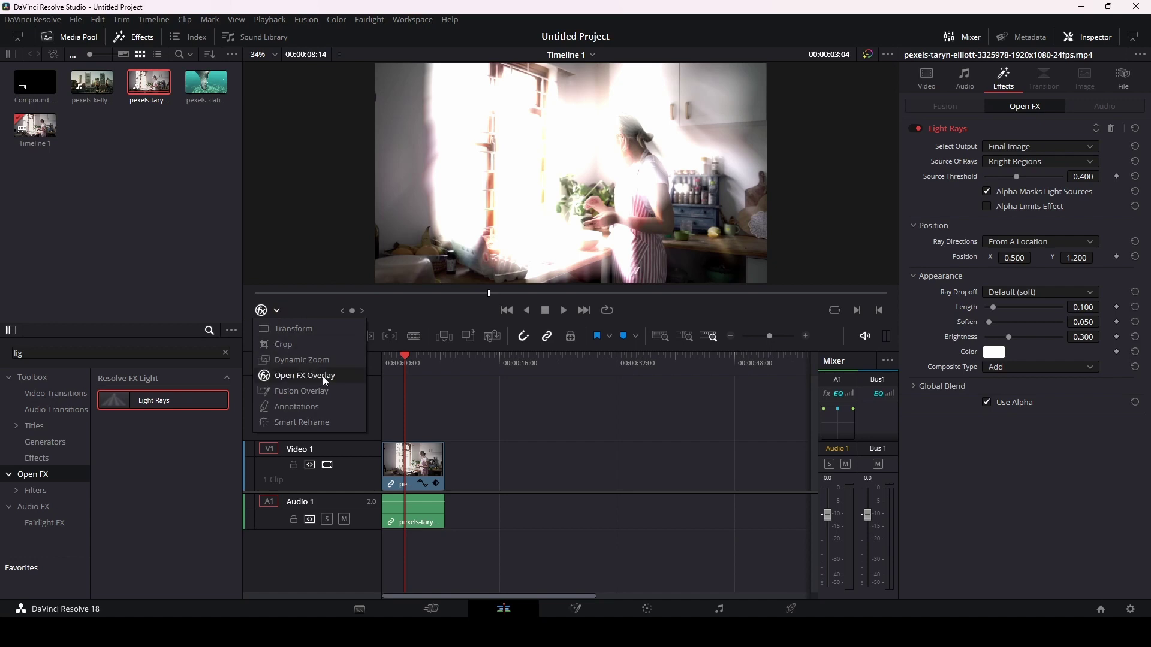
{"action": "middle_click", "coordinate": [586, 179]}
{"action": "middle_click", "coordinate": [585, 179]}
{"action": "middle_click", "coordinate": [585, 179]}
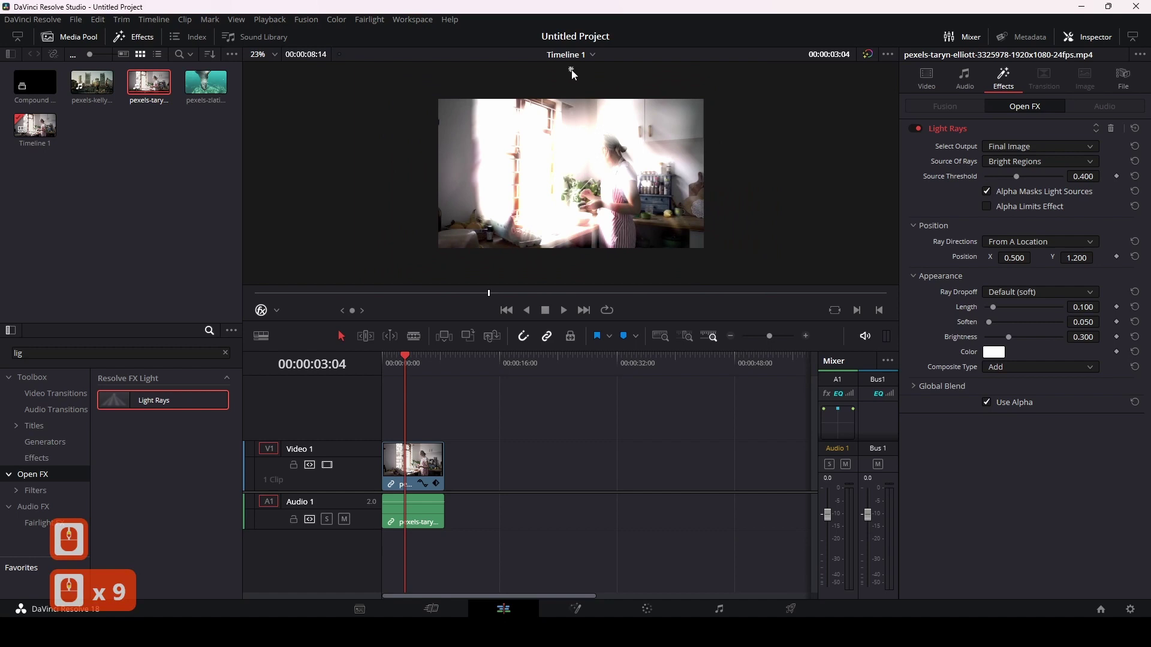
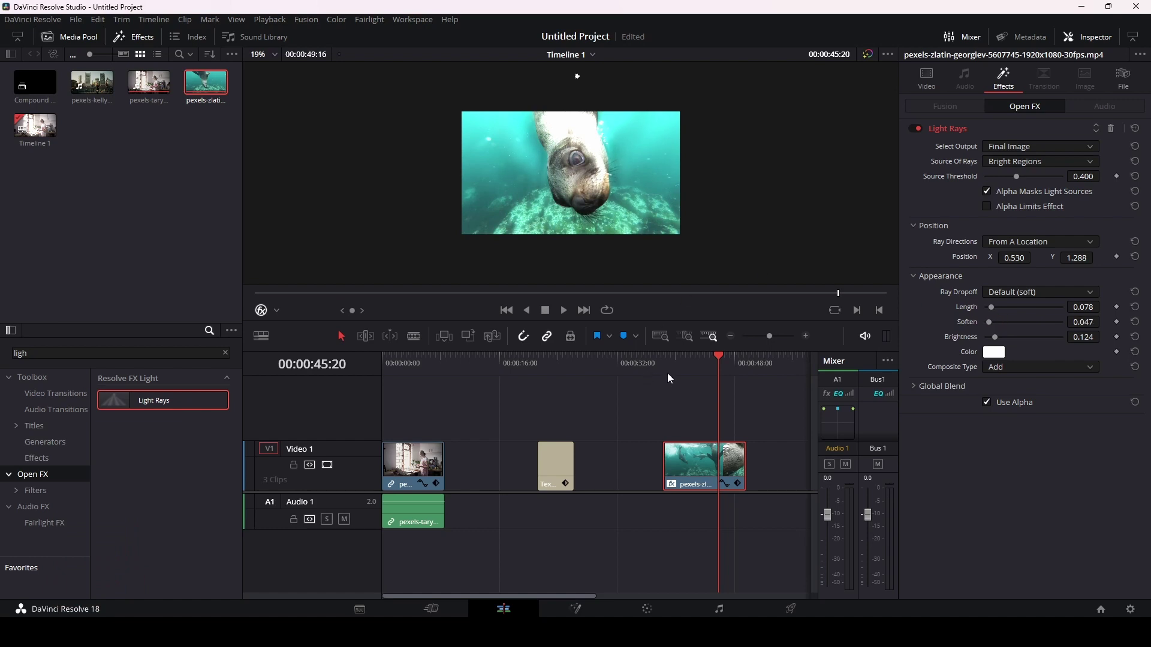
Play and stop the seal clip with Space to judge the subtle rays, fitting the view with Z
{"action": "key", "text": "space"}
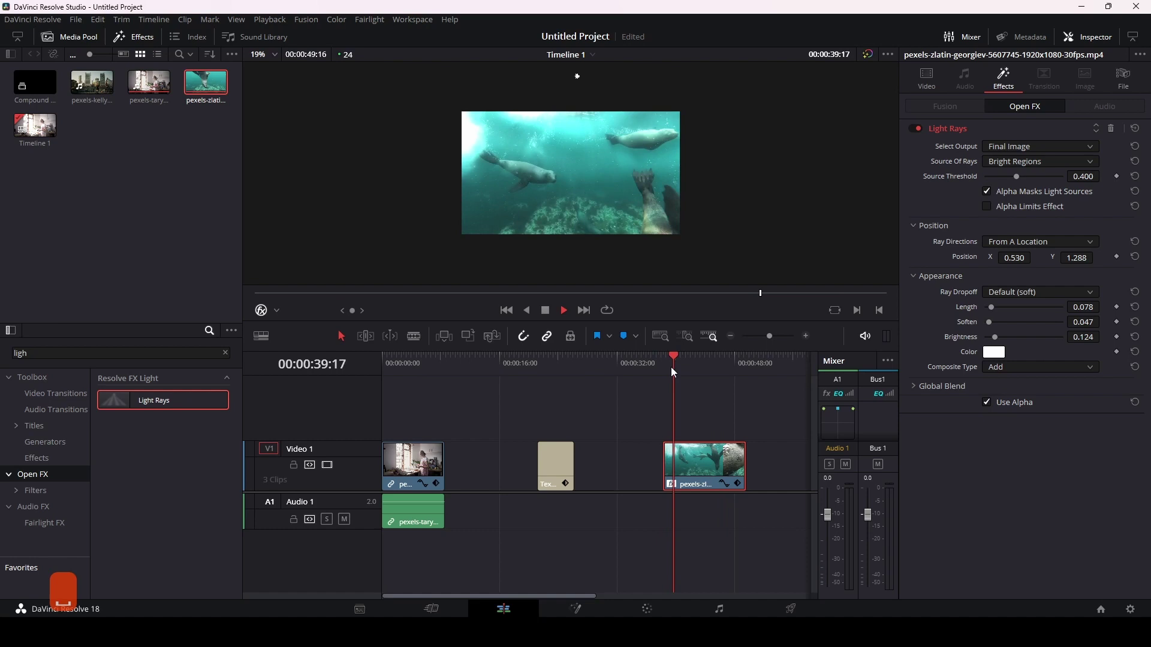
{"action": "key", "text": "space"}
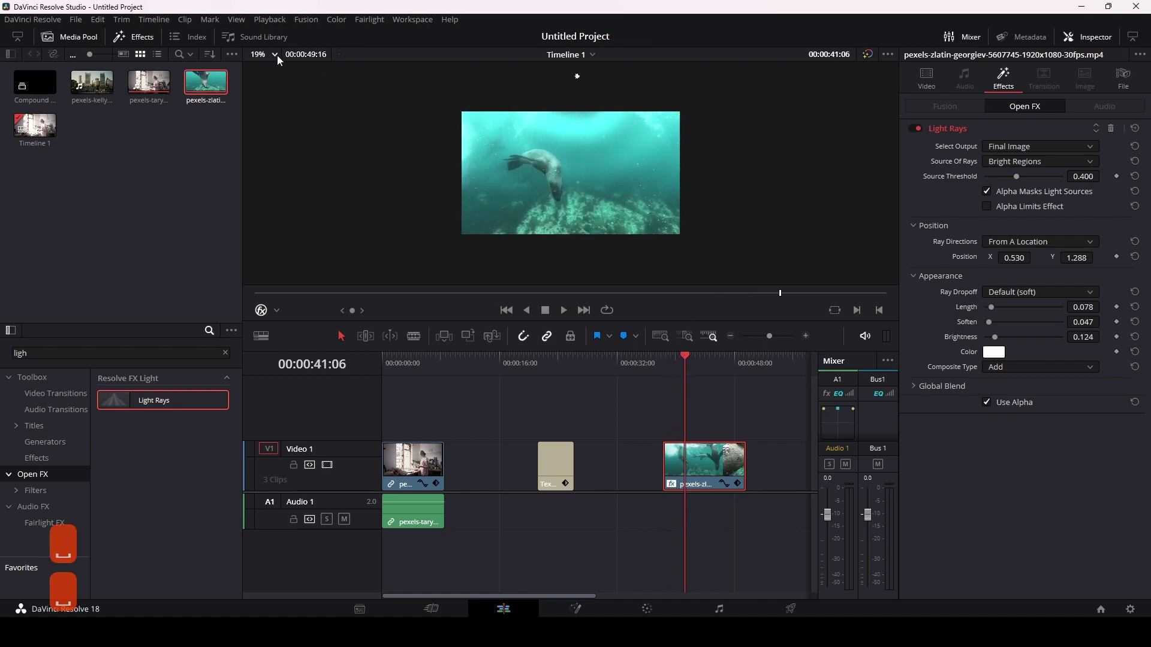
{"action": "key", "text": "z"}
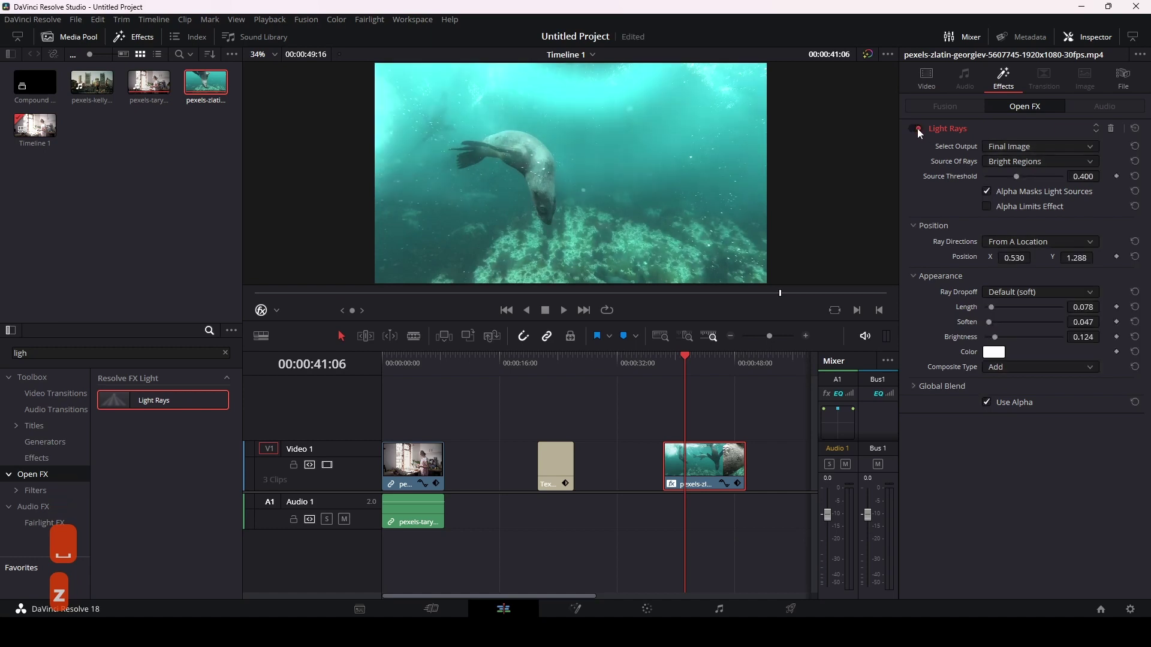
{"action": "key", "text": "space"}
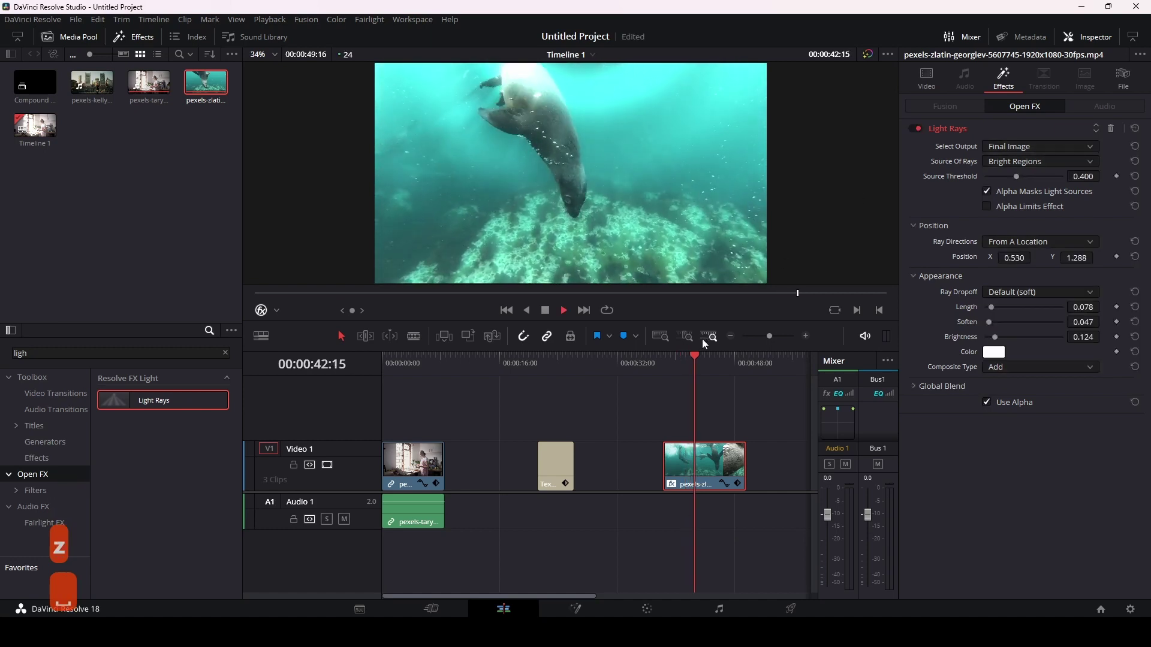
{"action": "key", "text": "space"}
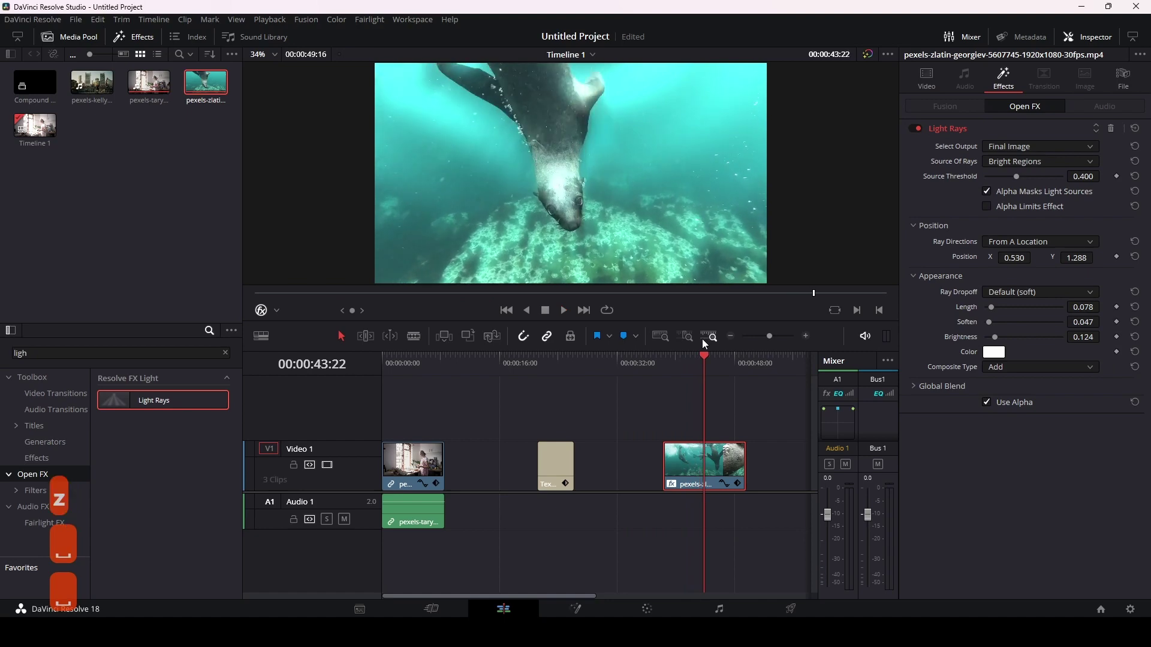
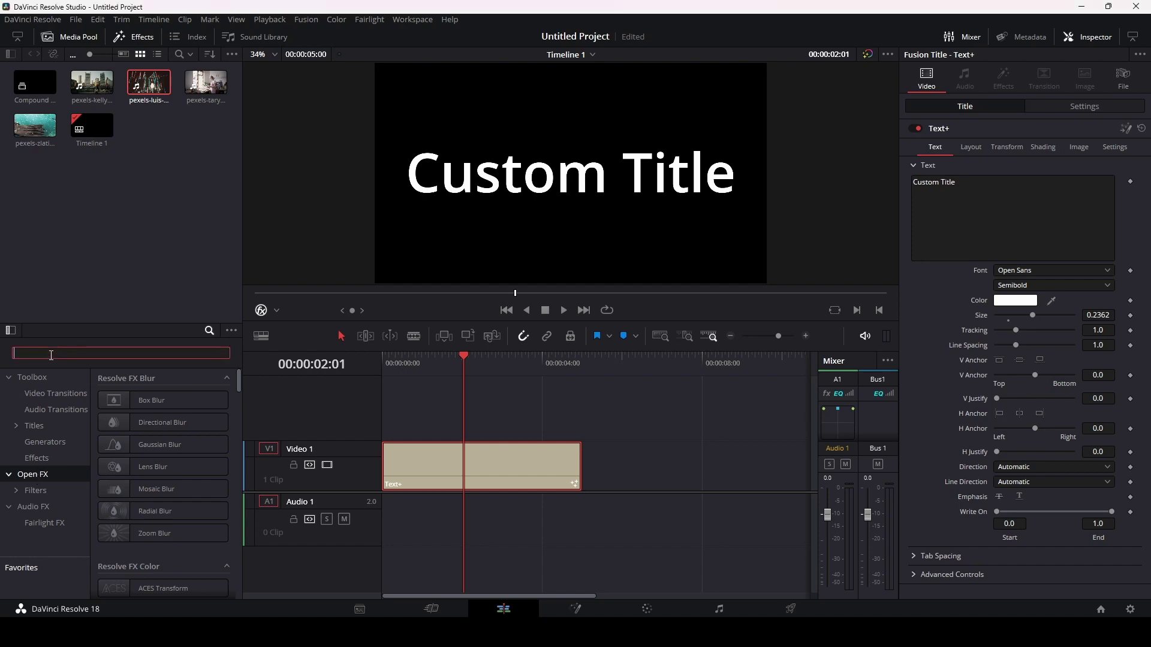
Search the Effects Library for Glow to add to the Text+ title
{"action": "type", "text": "goe"}
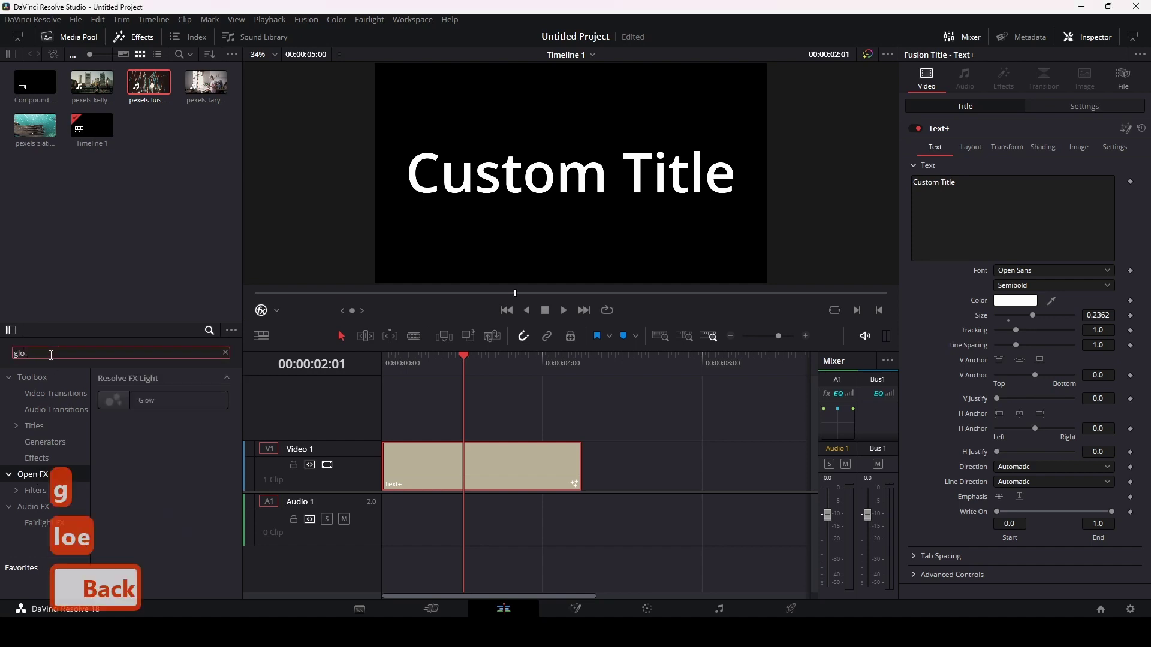